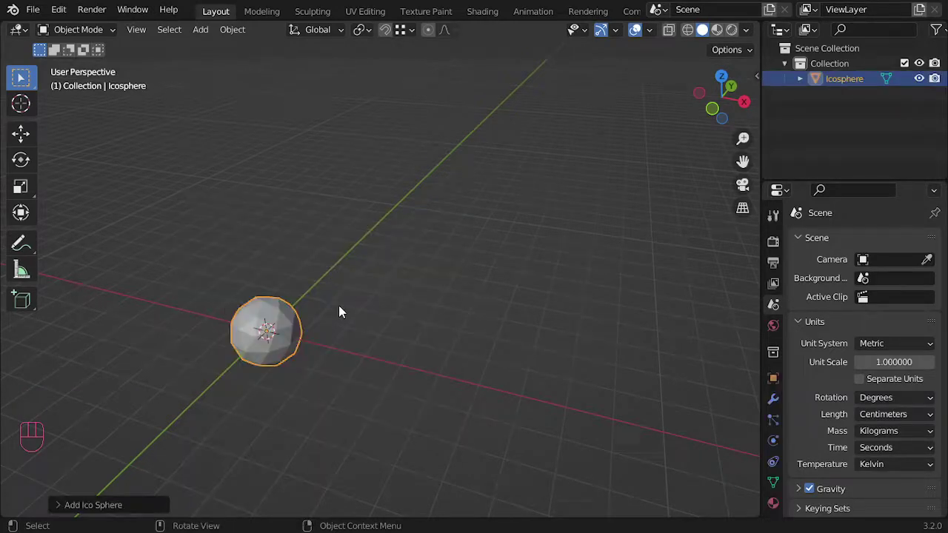
Move the icosphere upward in front view, then undo the free move.
{"action": "key", "text": "KP_1"}
{"action": "middle_click", "coordinate": [321, 307]}
{"action": "key", "text": "g"}
{"action": "left_click", "coordinate": [337, 251]}
{"action": "key", "text": "ctrl+z"}
Raise the icosphere along Z and add a UV sphere at the origin.
{"action": "key", "text": "g"}
{"action": "key", "text": "z"}
{"action": "left_click", "coordinate": [341, 203]}
{"action": "key", "text": "shift+a"}
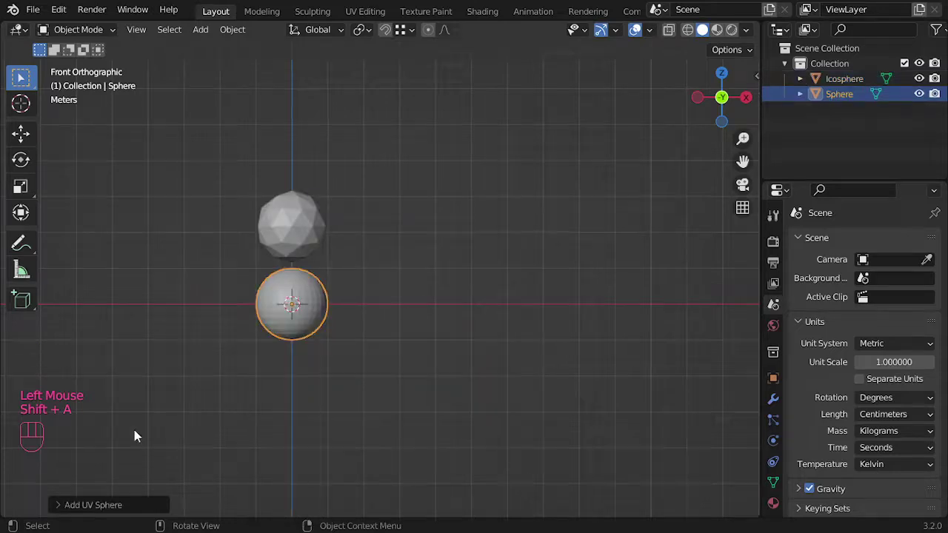
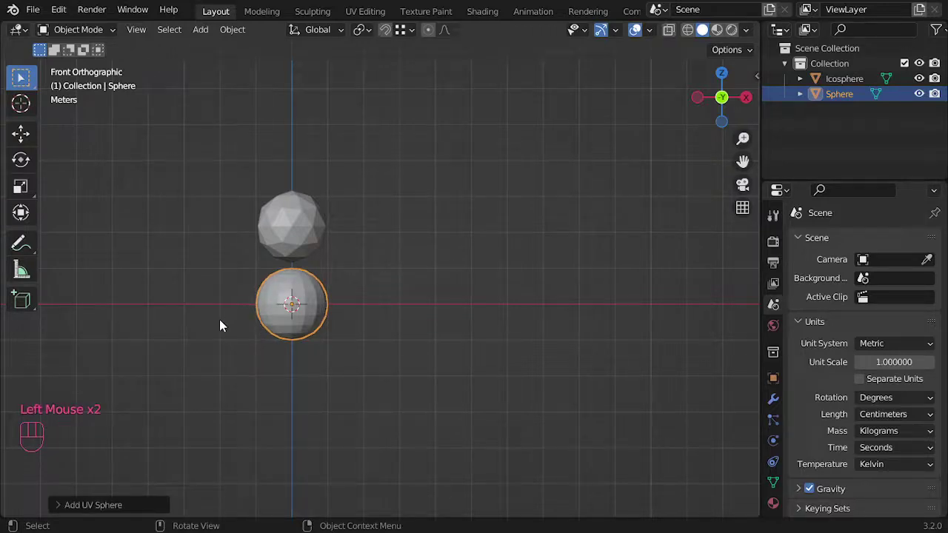
Move the UV sphere aside and add a camera to the scene.
{"action": "key", "text": "g"}
{"action": "left_click", "coordinate": [661, 285]}
{"action": "left_click_drag", "start_coordinate": [418, 272], "coordinate": [455, 331]}
{"action": "middle_click", "coordinate": [384, 322]}
{"action": "key", "text": "shift+a"}
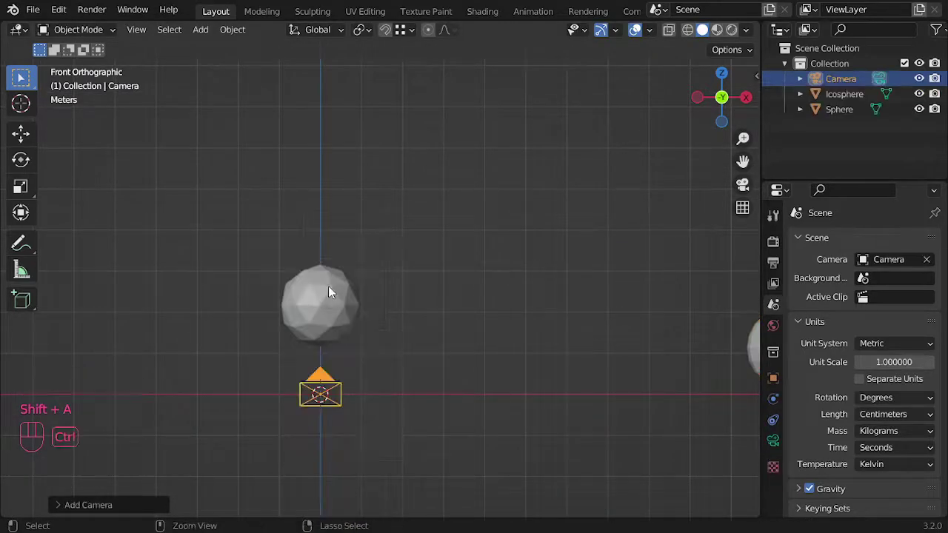
Align the camera to the current view and look through it.
{"action": "key", "text": "ctrl+alt+KP_0"}
{"action": "key", "text": "n"}
{"action": "left_click", "coordinate": [753, 152]}
{"action": "left_click", "coordinate": [665, 262]}
{"action": "key", "text": "n"}
Adjust the view so the camera frames the icosphere, then select it.
{"action": "middle_click", "coordinate": [344, 308]}
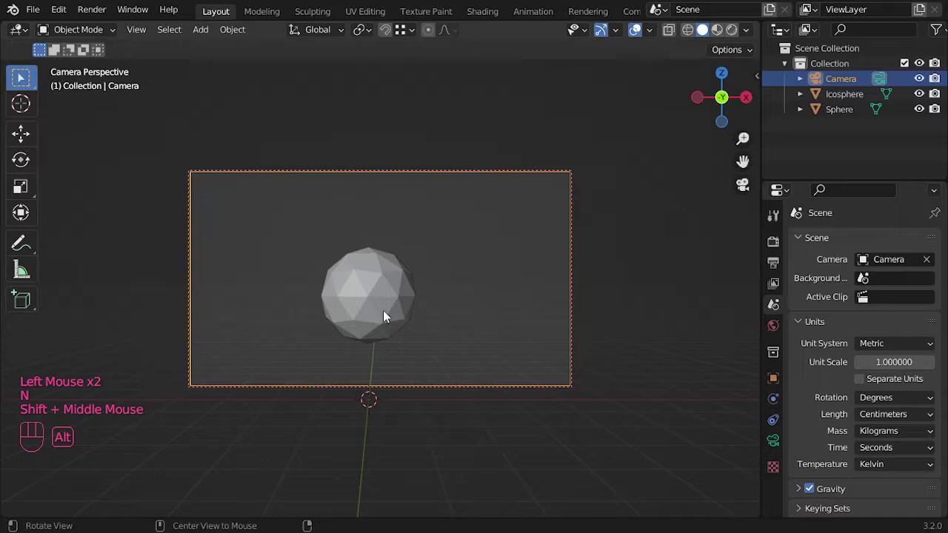
{"action": "middle_click", "coordinate": [403, 310]}
{"action": "middle_click", "coordinate": [401, 307]}
{"action": "left_click", "coordinate": [404, 290]}
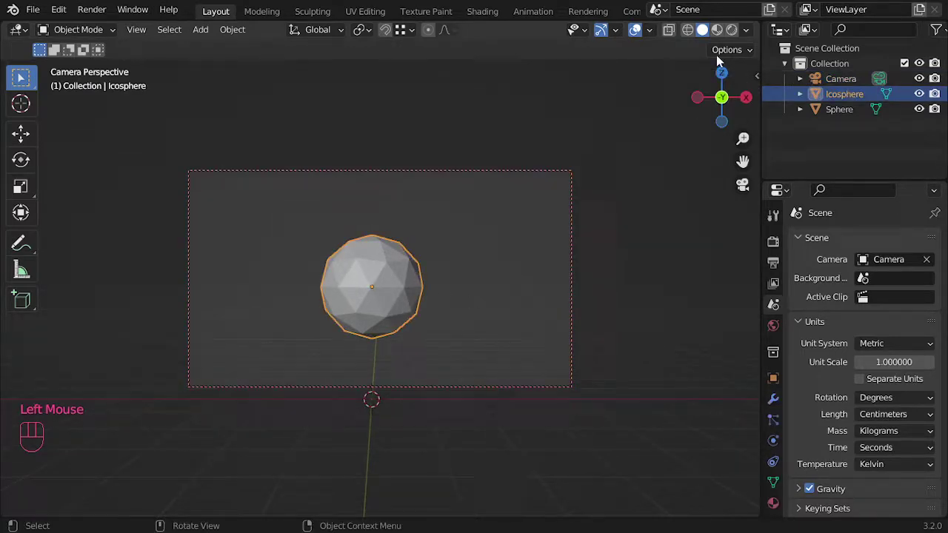
Set the world background colour to black in the World properties.
{"action": "left_click", "coordinate": [767, 508]}
{"action": "left_click", "coordinate": [859, 305]}
{"action": "left_click_drag", "start_coordinate": [887, 472], "coordinate": [800, 485]}
{"action": "scroll", "scroll_direction": "down", "scroll_amount": 3}
{"action": "left_click", "coordinate": [878, 416]}
{"action": "left_click", "coordinate": [772, 333]}
{"action": "left_click", "coordinate": [887, 341]}
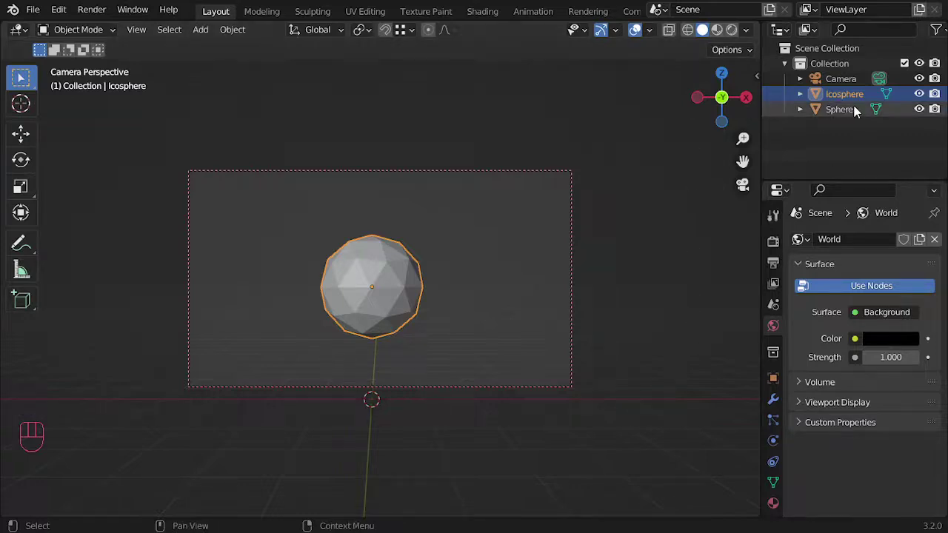
Rename the UV sphere object to 'particles' in the Outliner.
{"action": "left_click", "coordinate": [849, 110]}
{"action": "left_click_drag", "start_coordinate": [849, 110], "coordinate": [841, 109]}
{"action": "key", "text": "BackSpace"}
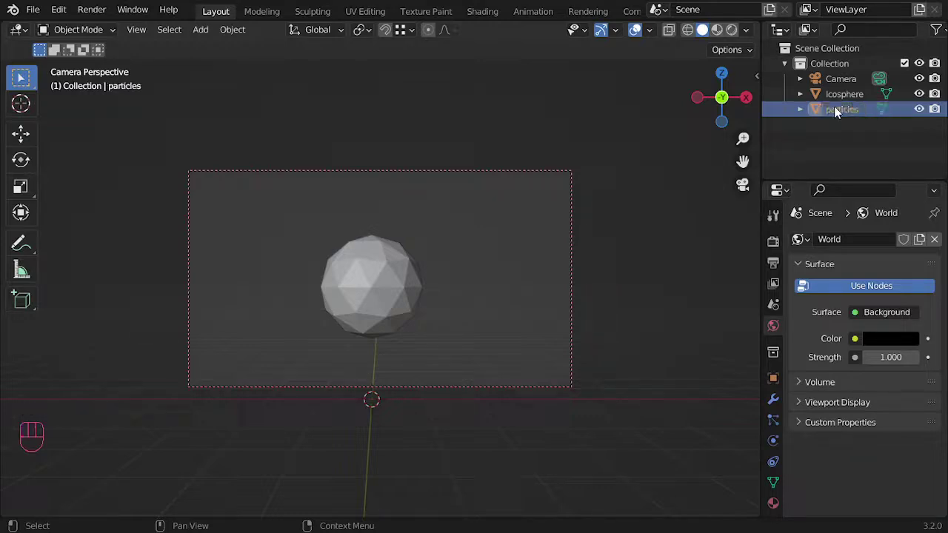
Set Cycles on GPU Compute with 40 viewport samples and 250 render samples.
{"action": "left_click", "coordinate": [769, 247]}
{"action": "left_click_drag", "start_coordinate": [889, 249], "coordinate": [890, 300]}
{"action": "left_click_drag", "start_coordinate": [872, 280], "coordinate": [879, 316]}
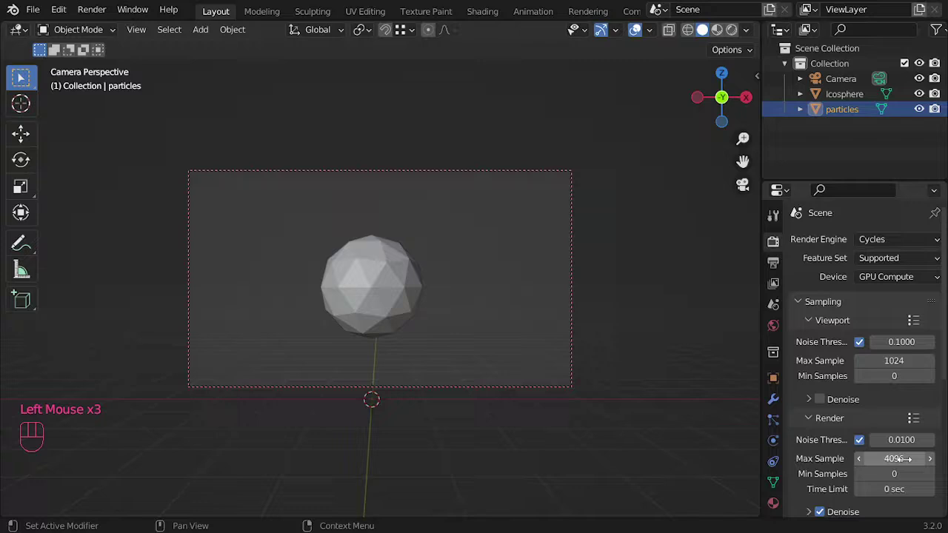
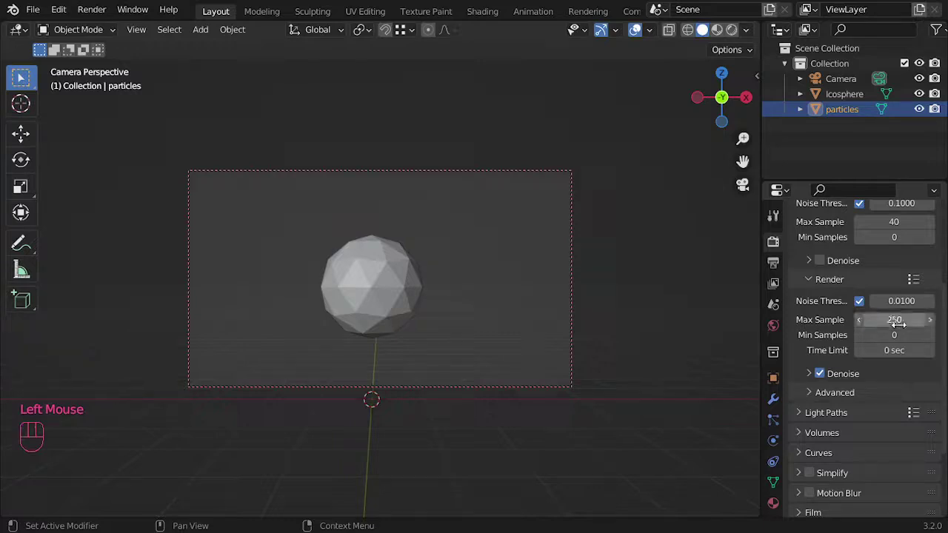
{"action": "key", "text": "F9"}
{"action": "key", "text": "F10"}
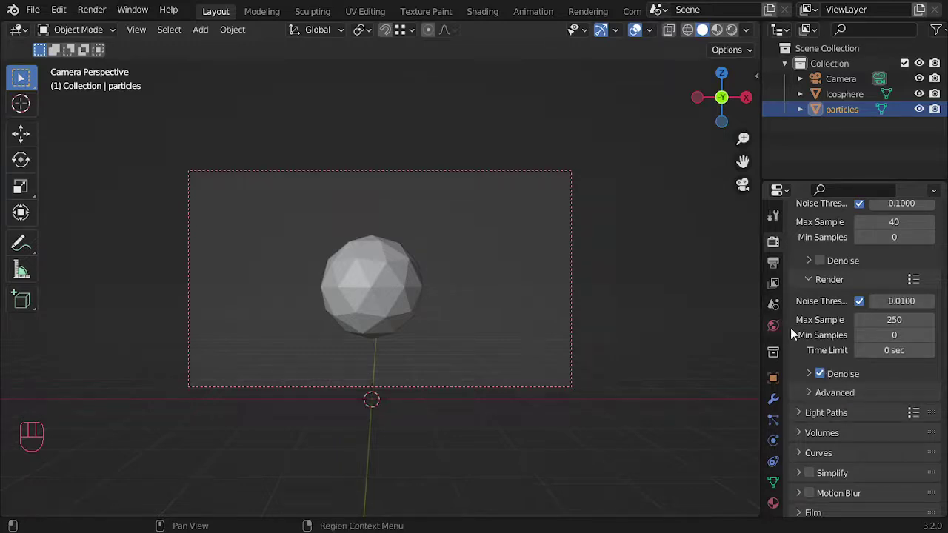
Rearrange the viewport areas and switch the viewport to Rendered shading.
{"action": "left_click", "coordinate": [413, 290]}
{"action": "left_click", "coordinate": [843, 113]}
{"action": "left_click_drag", "start_coordinate": [24, 40], "coordinate": [86, 112]}
{"action": "left_click_drag", "start_coordinate": [608, 169], "coordinate": [492, 268]}
{"action": "left_click_drag", "start_coordinate": [27, 35], "coordinate": [256, 309]}
{"action": "left_click", "coordinate": [346, 321]}
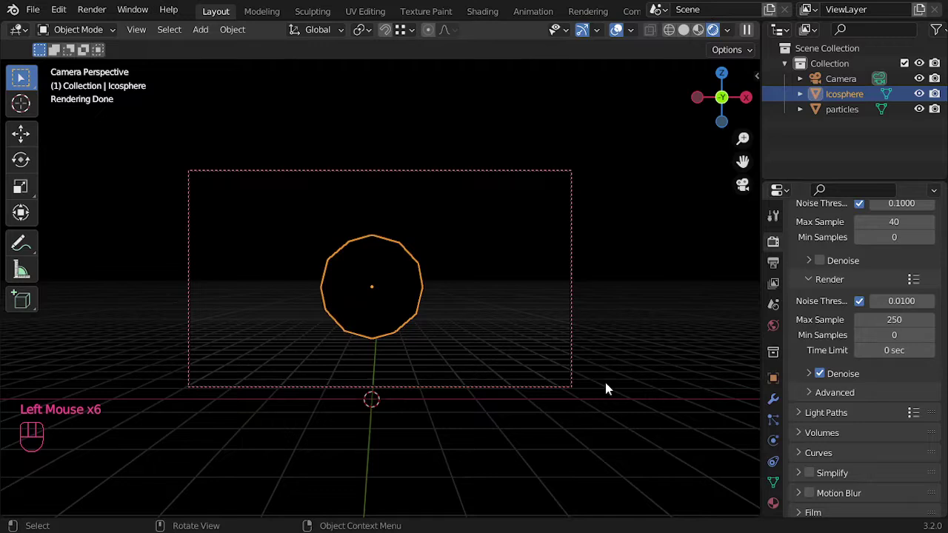
Add a new particle system to the icosphere in Particle Properties.
{"action": "scroll", "scroll_direction": "down", "scroll_amount": 3}
{"action": "scroll", "scroll_direction": "up", "scroll_amount": 3}
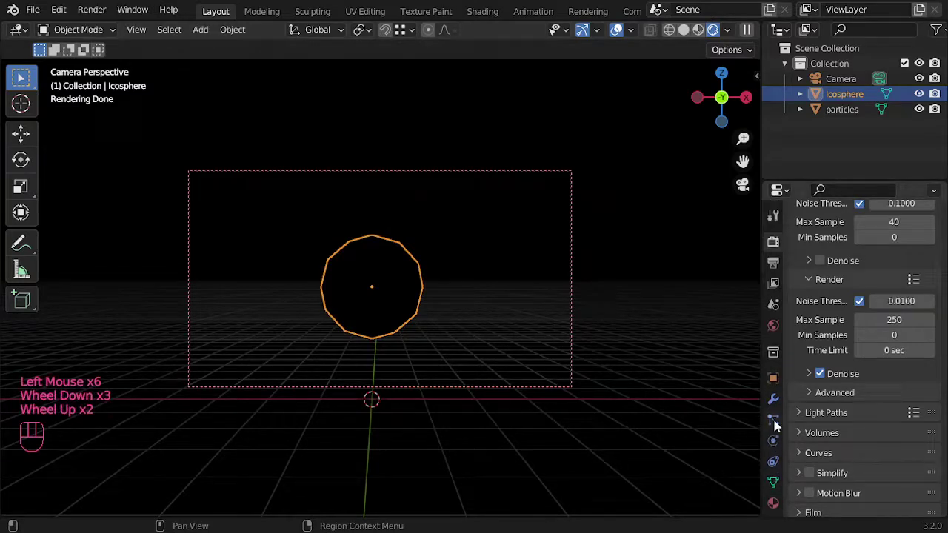
{"action": "left_click", "coordinate": [775, 428]}
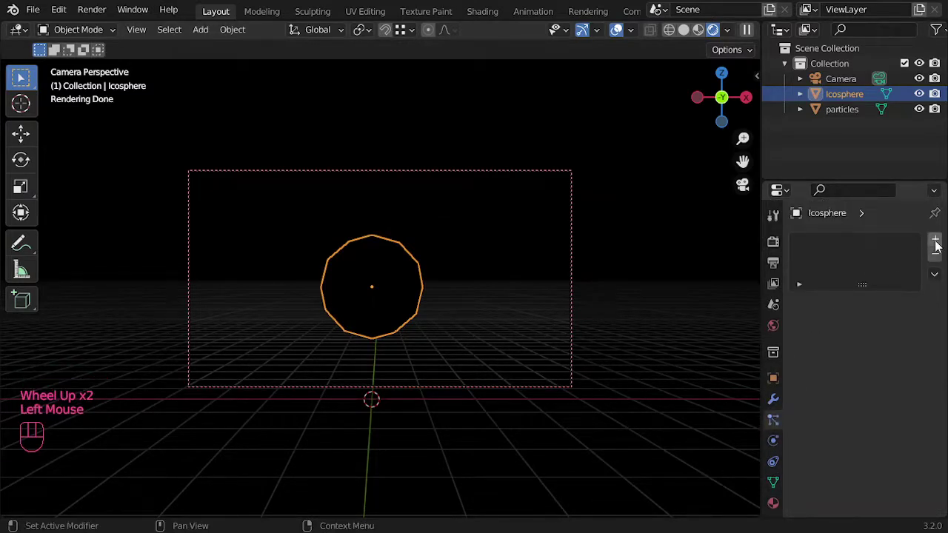
{"action": "left_click", "coordinate": [936, 248]}
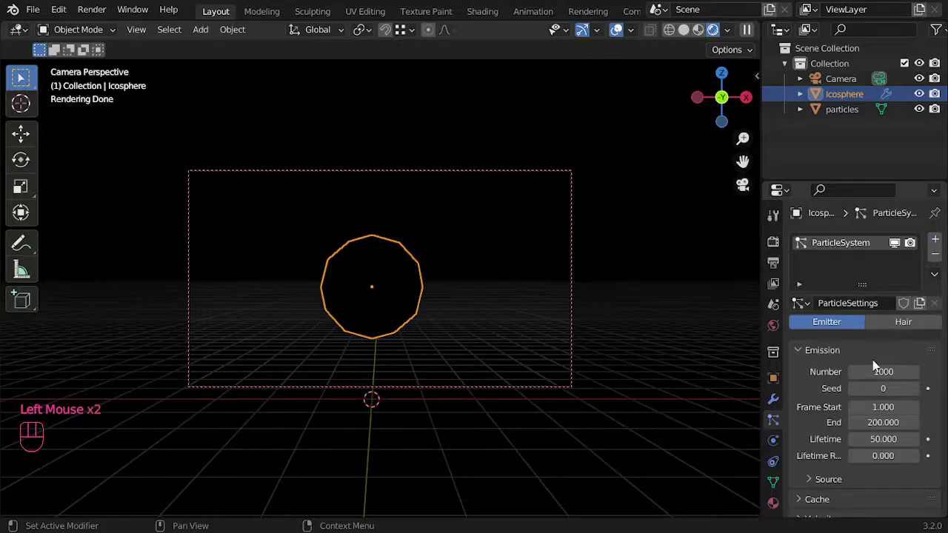
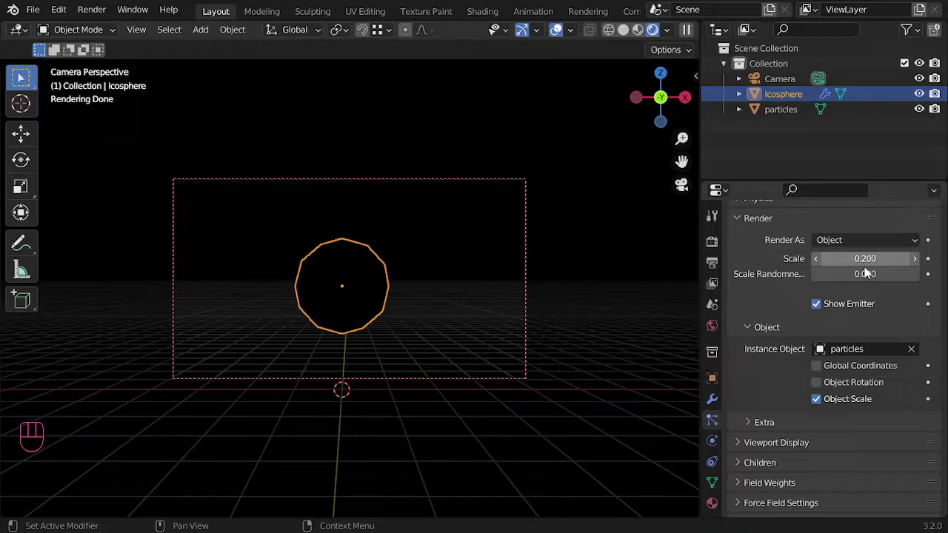
Set the particles to render as the 'particles' object at scale 0.1.
{"action": "scroll", "scroll_direction": "down", "scroll_amount": 3}
{"action": "scroll", "scroll_direction": "up", "scroll_amount": 3}
{"action": "left_click", "coordinate": [770, 257]}
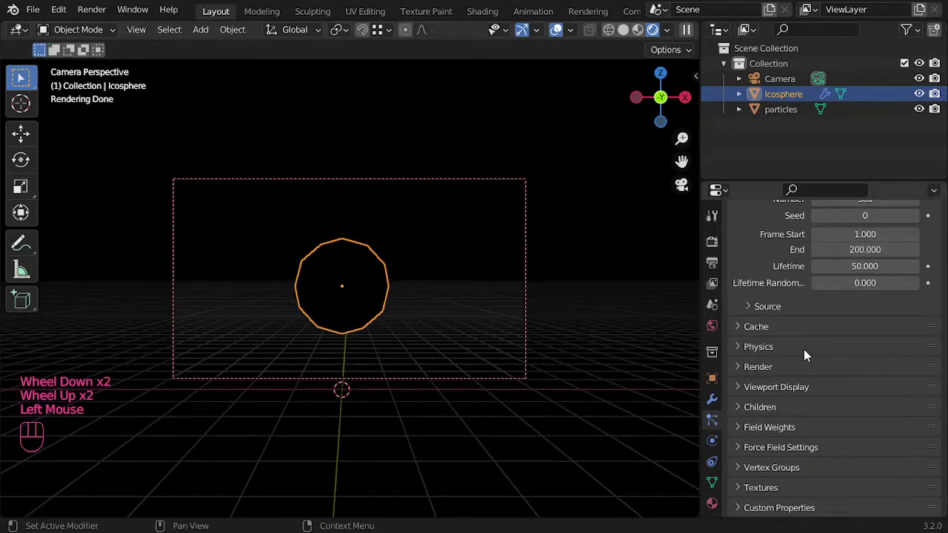
{"action": "scroll", "scroll_direction": "up", "scroll_amount": 3}
{"action": "scroll", "scroll_direction": "down", "scroll_amount": 3}
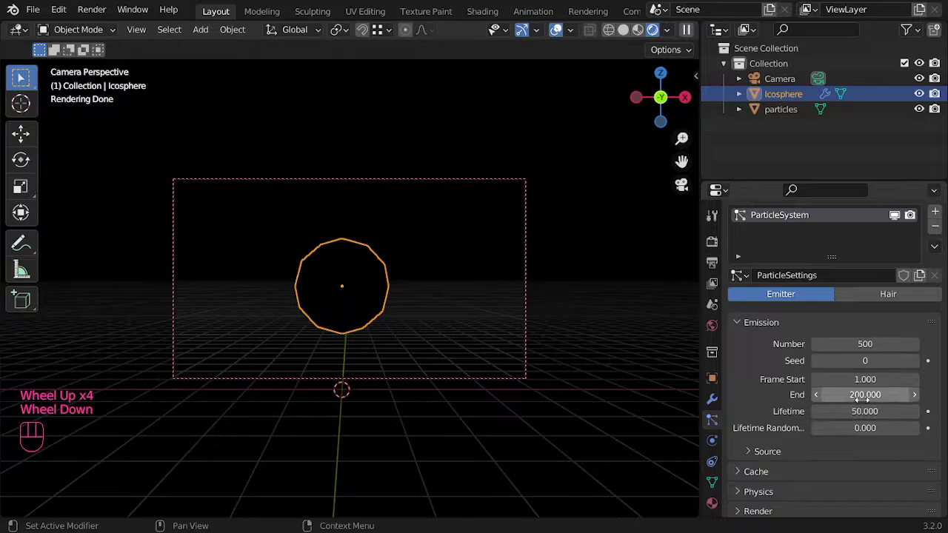
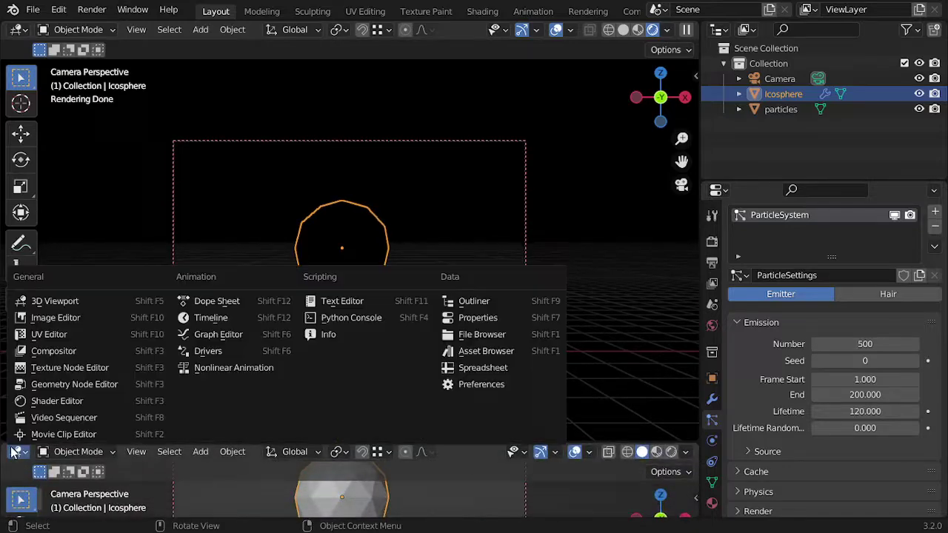
Turn the lower area into a timeline and play the particle animation once.
{"action": "left_click", "coordinate": [217, 329]}
{"action": "left_click", "coordinate": [372, 459]}
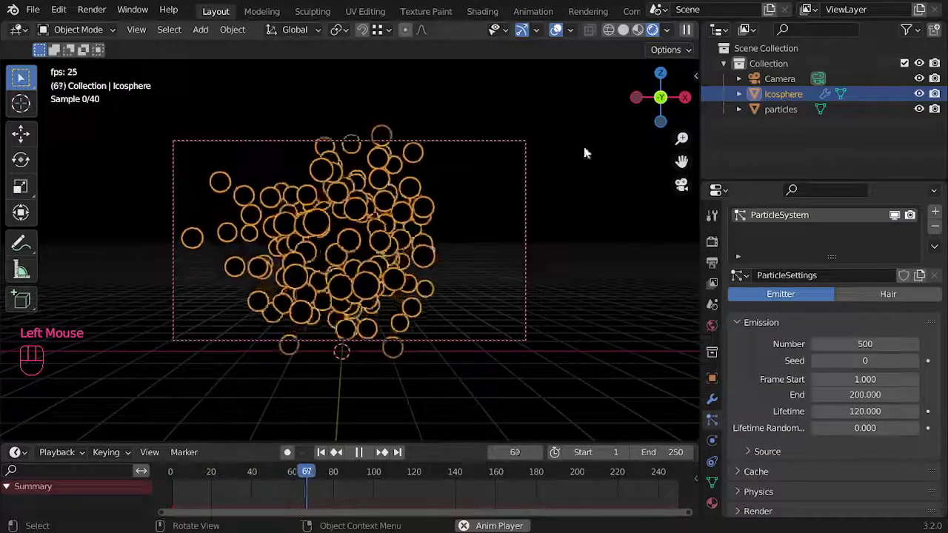
{"action": "left_click", "coordinate": [616, 218]}
{"action": "key", "text": "Escape"}
{"action": "left_click", "coordinate": [357, 267]}
{"action": "scroll", "scroll_direction": "down", "scroll_amount": 3}
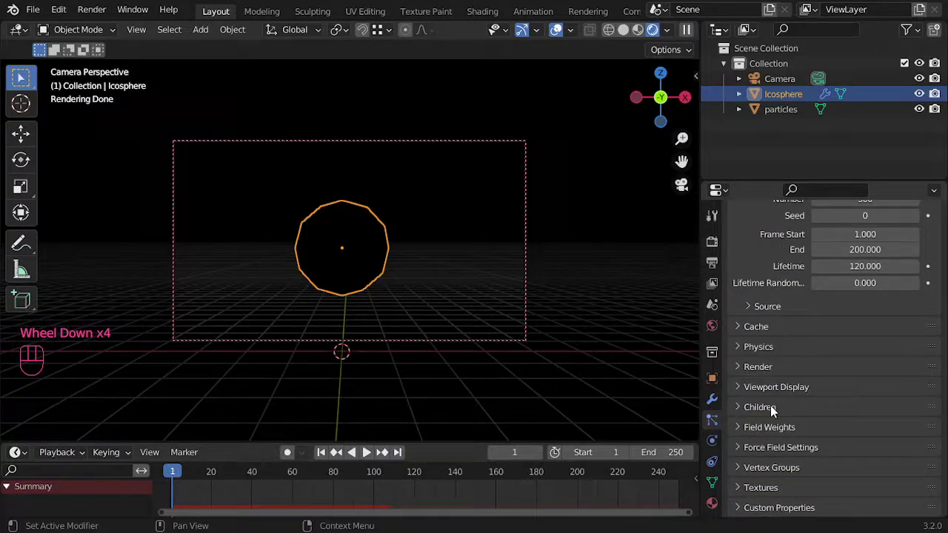
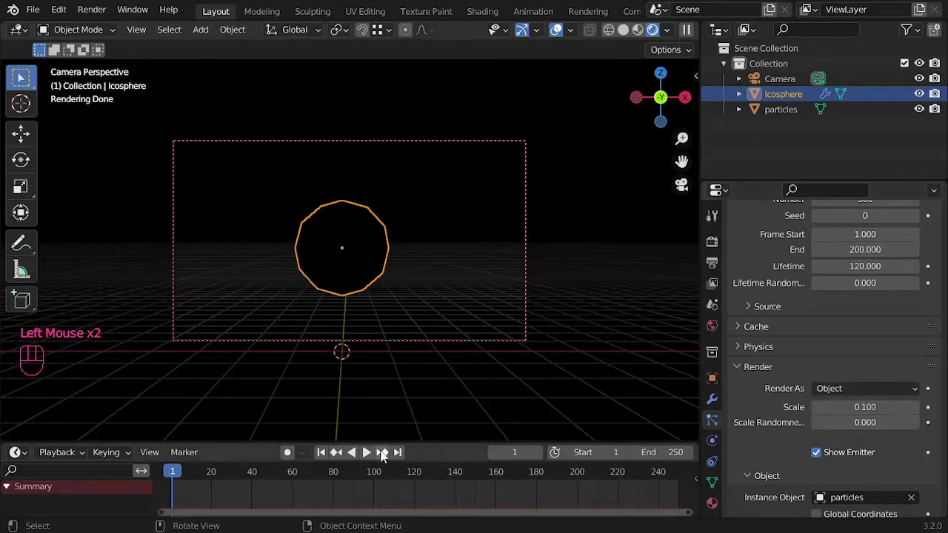
Play the animation again, stop it and save the file.
{"action": "left_click", "coordinate": [374, 454]}
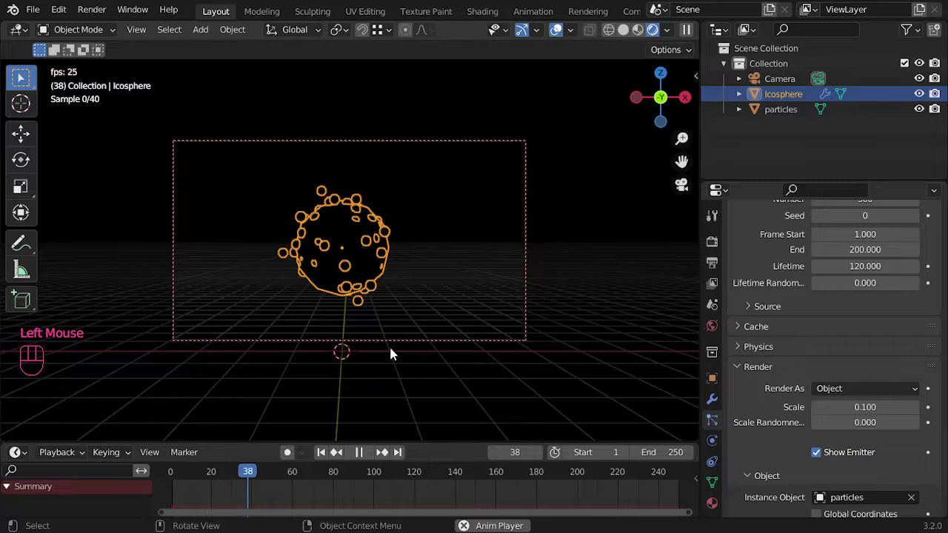
{"action": "key", "text": "Escape"}
{"action": "key", "text": "ctrl+s"}
Select the particles object in the Outliner.
{"action": "left_click", "coordinate": [803, 111]}
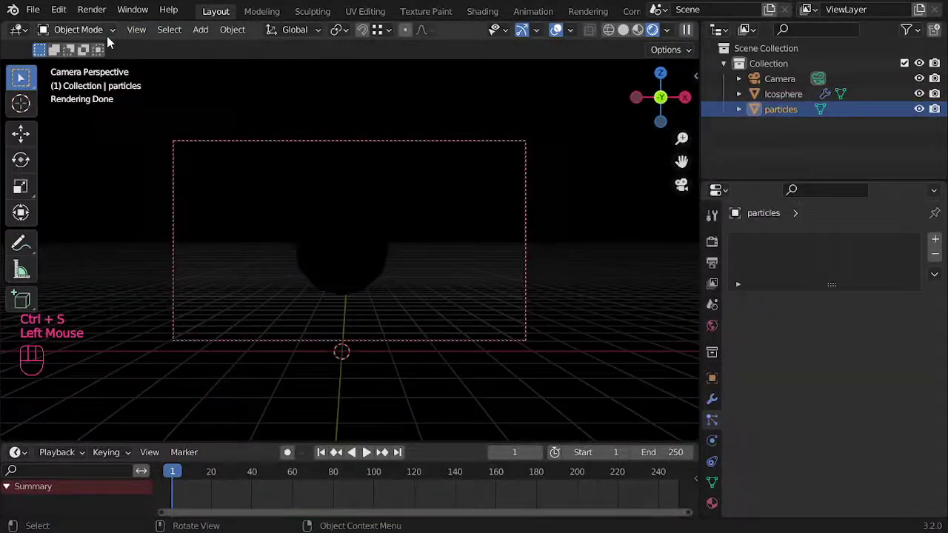
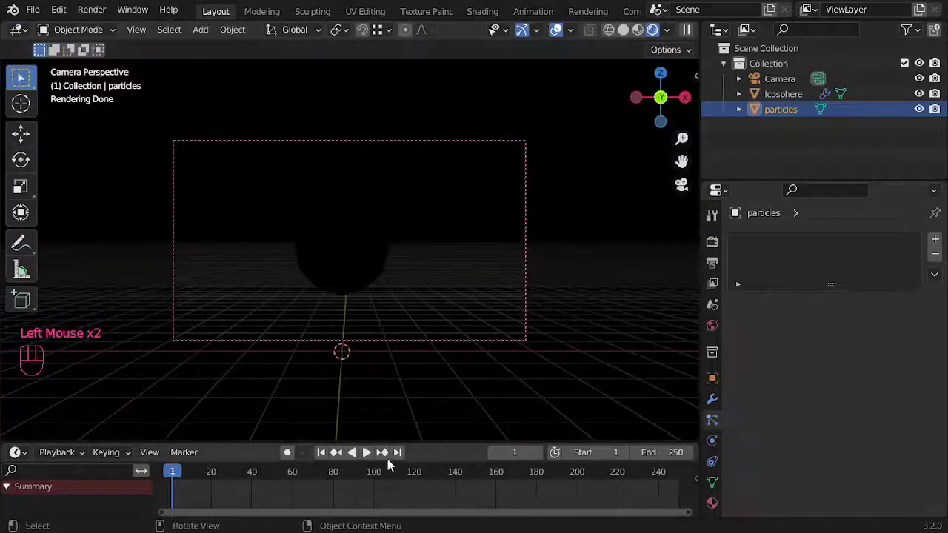
{"action": "double_click", "coordinate": [722, 246]}
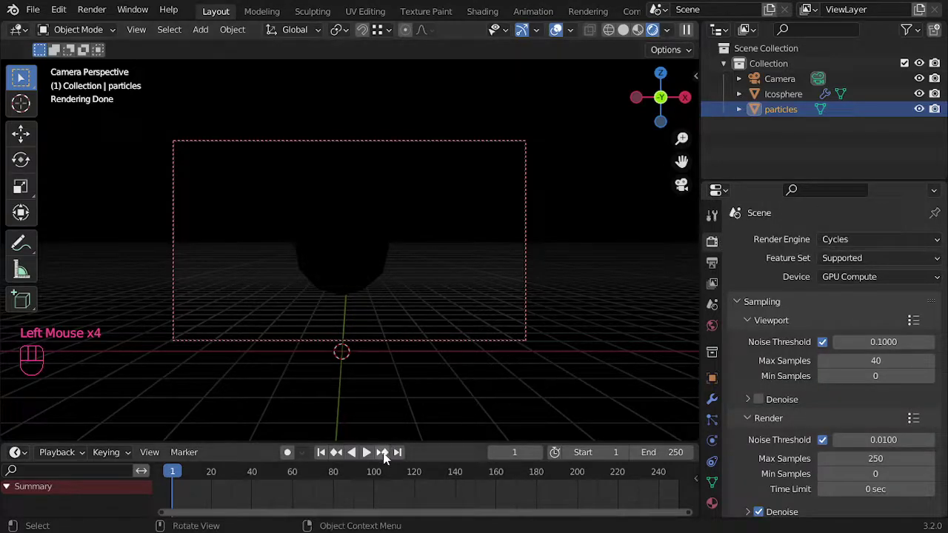
{"action": "left_click", "coordinate": [367, 463]}
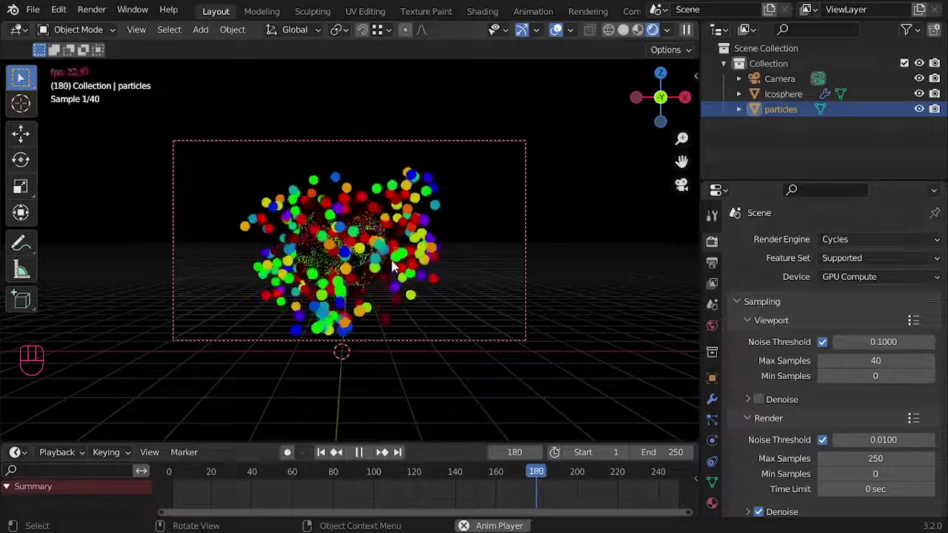
{"action": "key", "text": "Escape"}
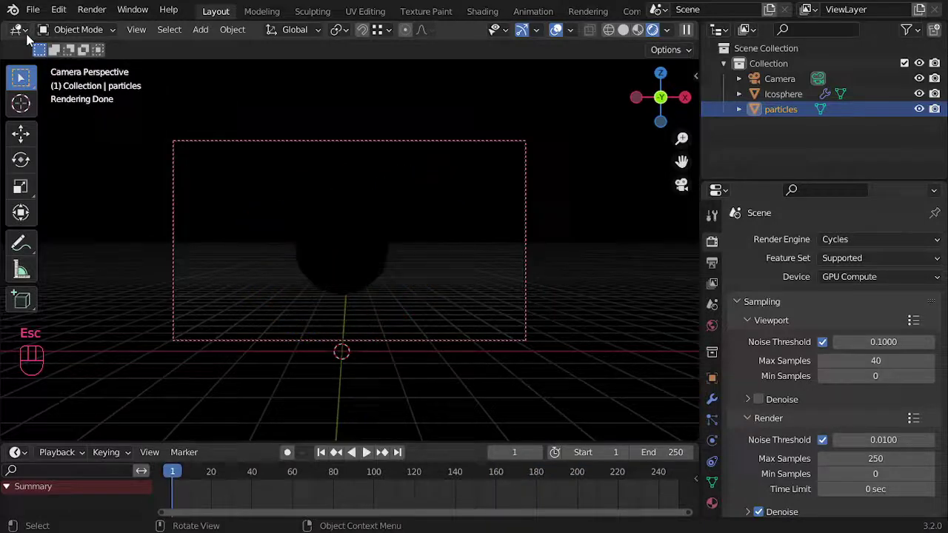
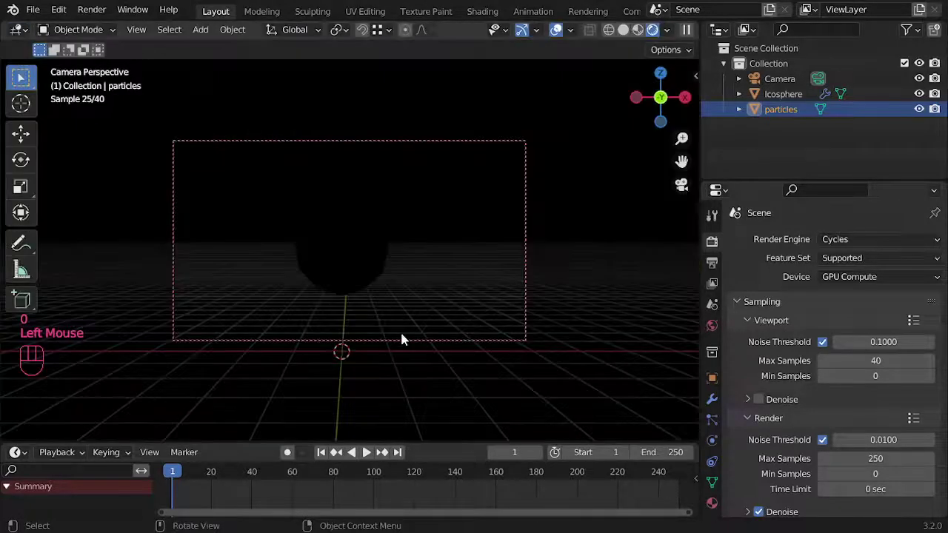
Play, restart and replay the animation to watch the multicoloured particles burst out.
{"action": "left_click", "coordinate": [378, 454]}
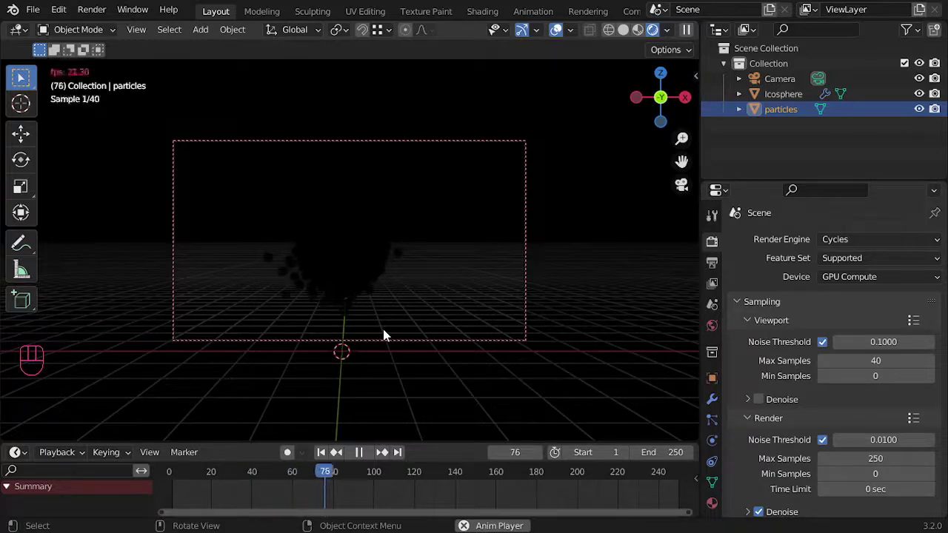
{"action": "left_click", "coordinate": [320, 462]}
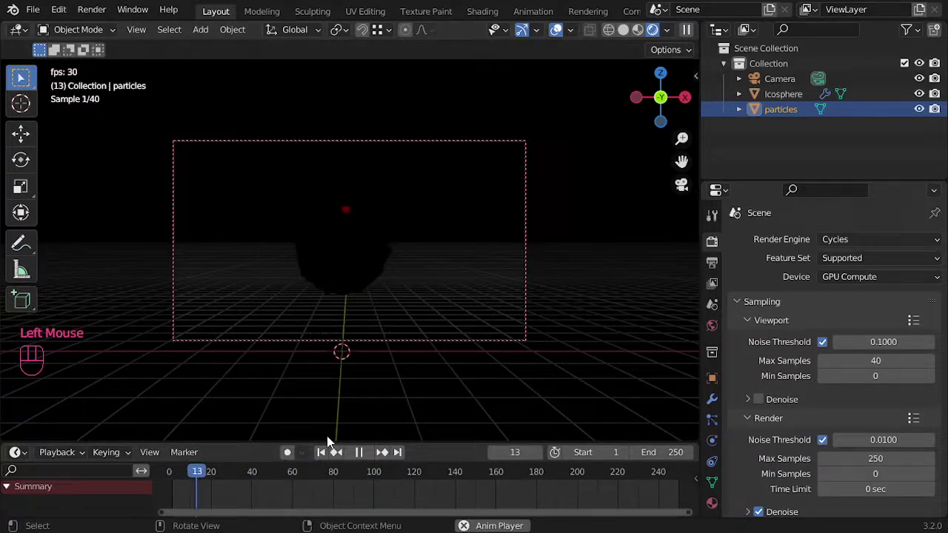
{"action": "key", "text": "Escape"}
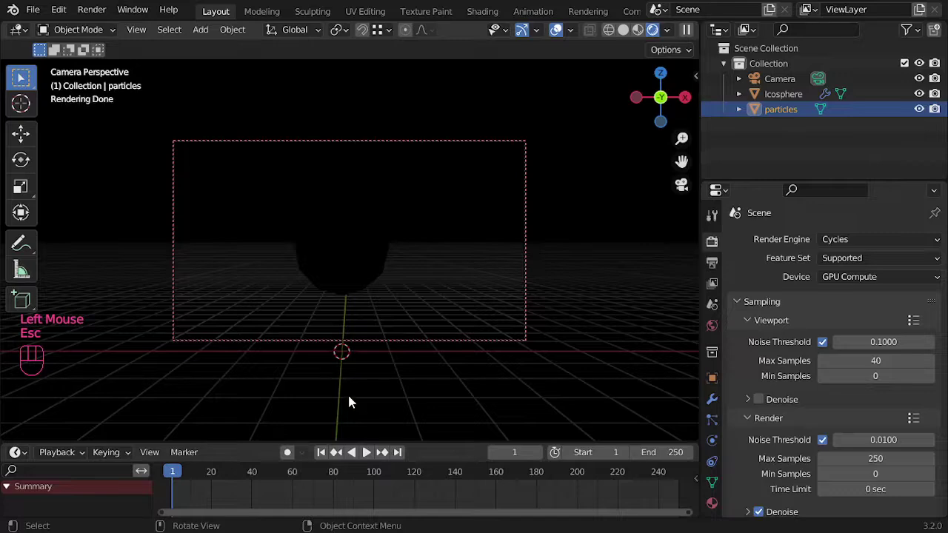
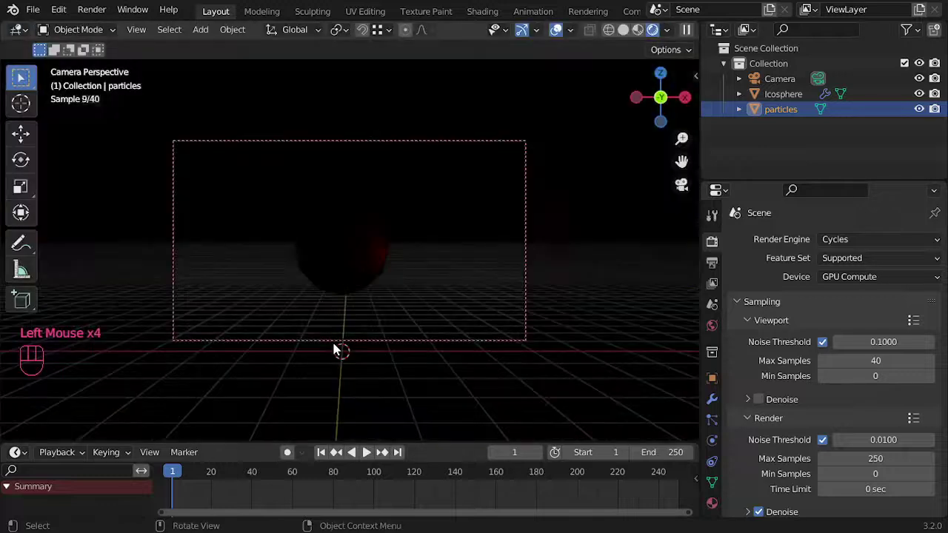
{"action": "left_click", "coordinate": [372, 459]}
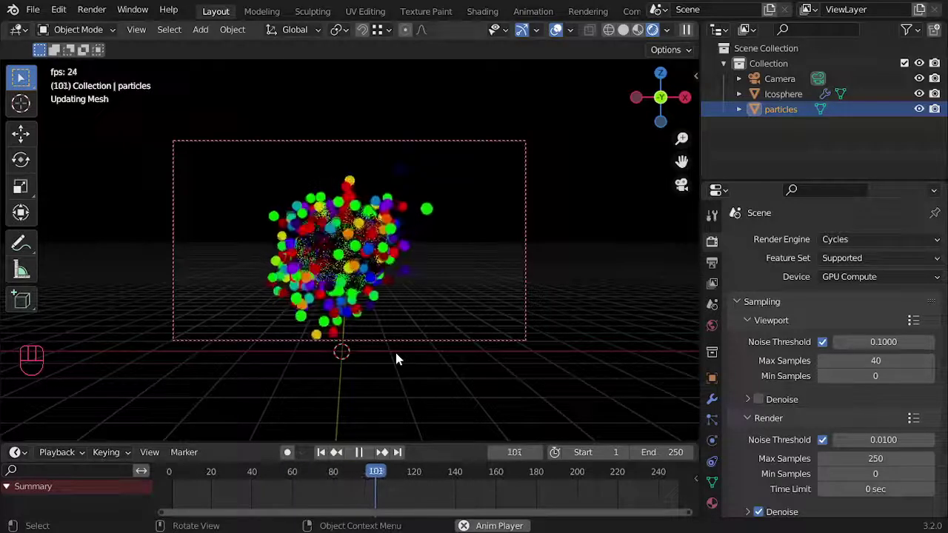
{"action": "left_click", "coordinate": [28, 40]}
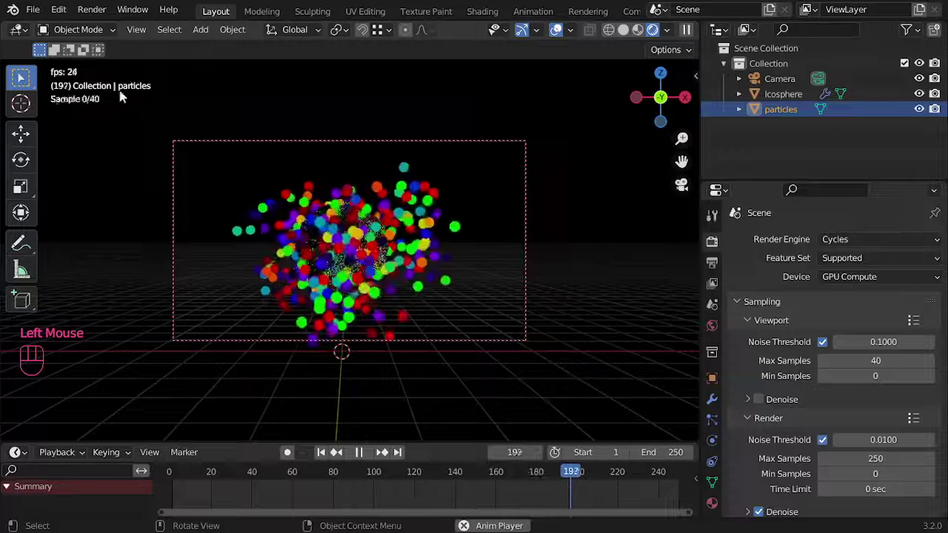
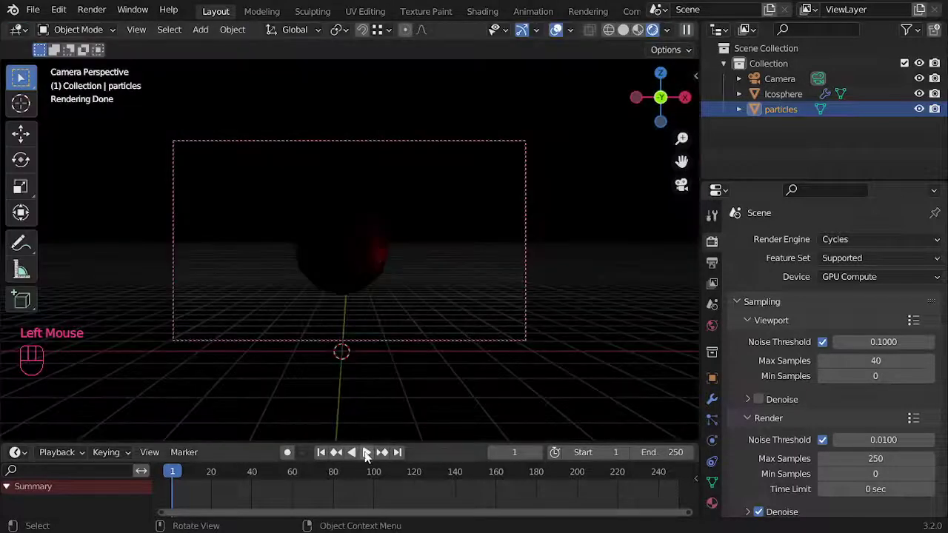
Play and scrub the animation, pausing at frame 195 on the ramp-coloured particles.
{"action": "left_click", "coordinate": [372, 457]}
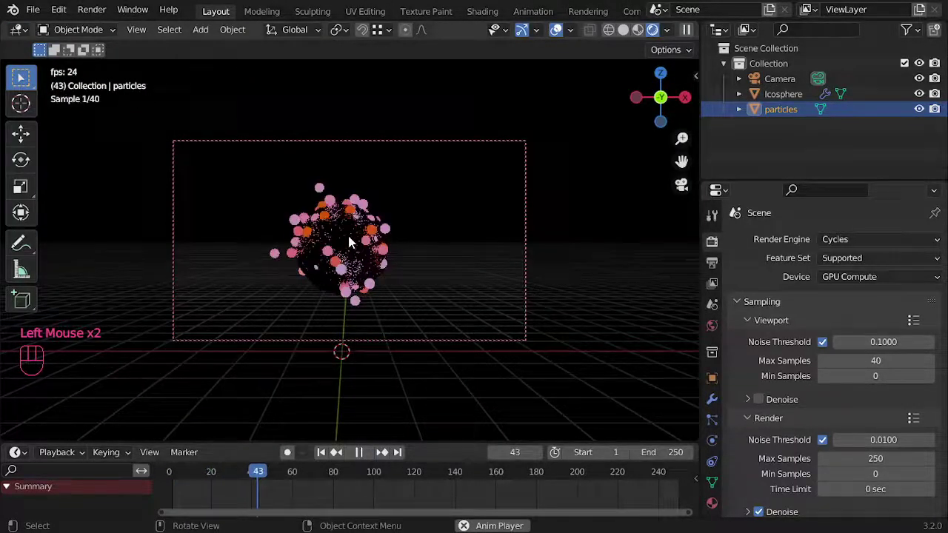
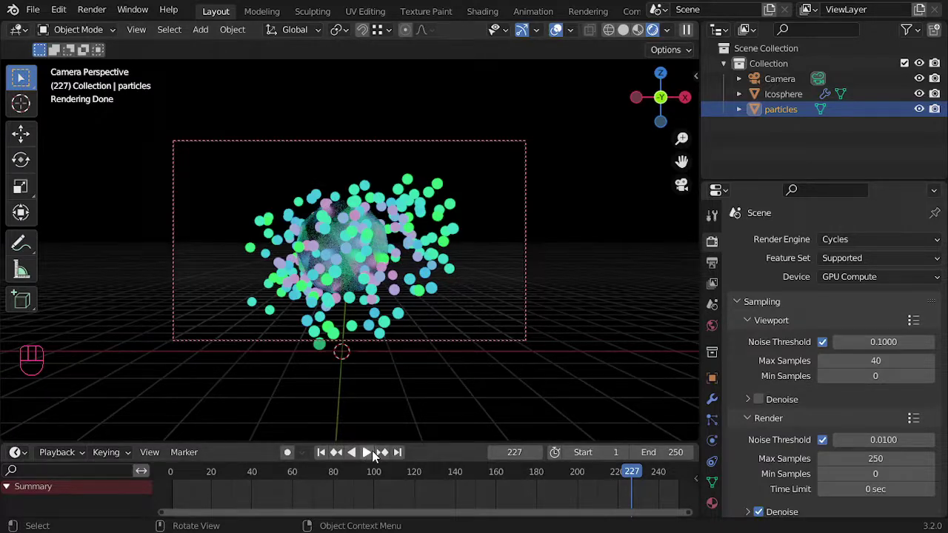
{"action": "left_click_drag", "start_coordinate": [371, 458], "coordinate": [392, 344]}
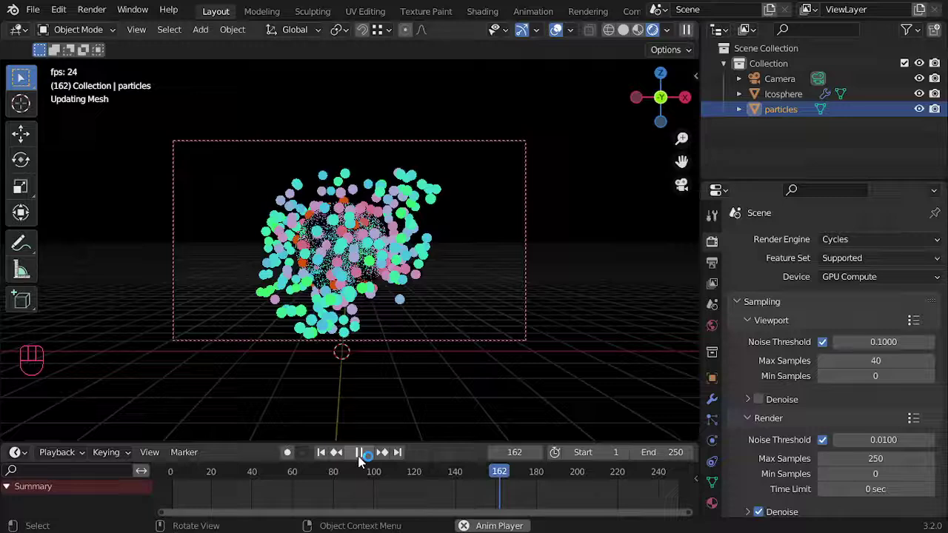
{"action": "left_click", "coordinate": [355, 457]}
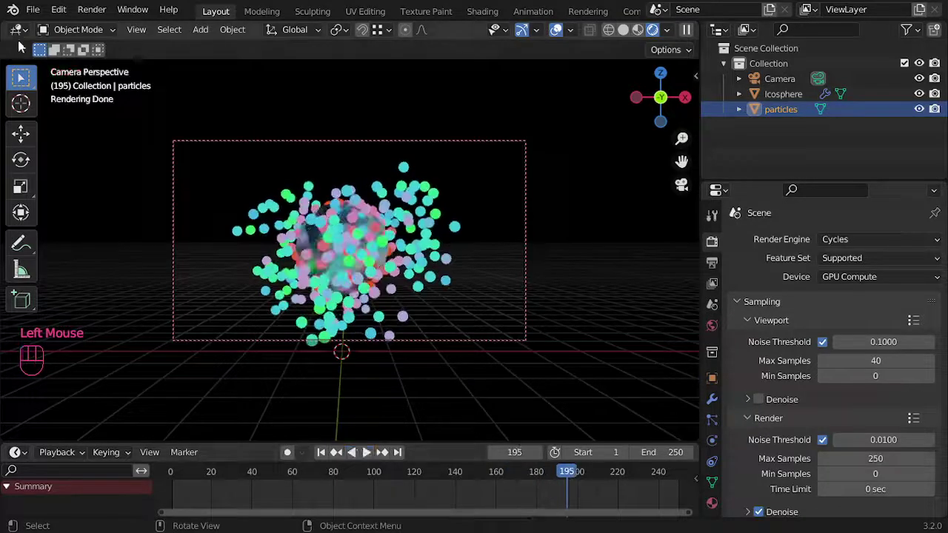